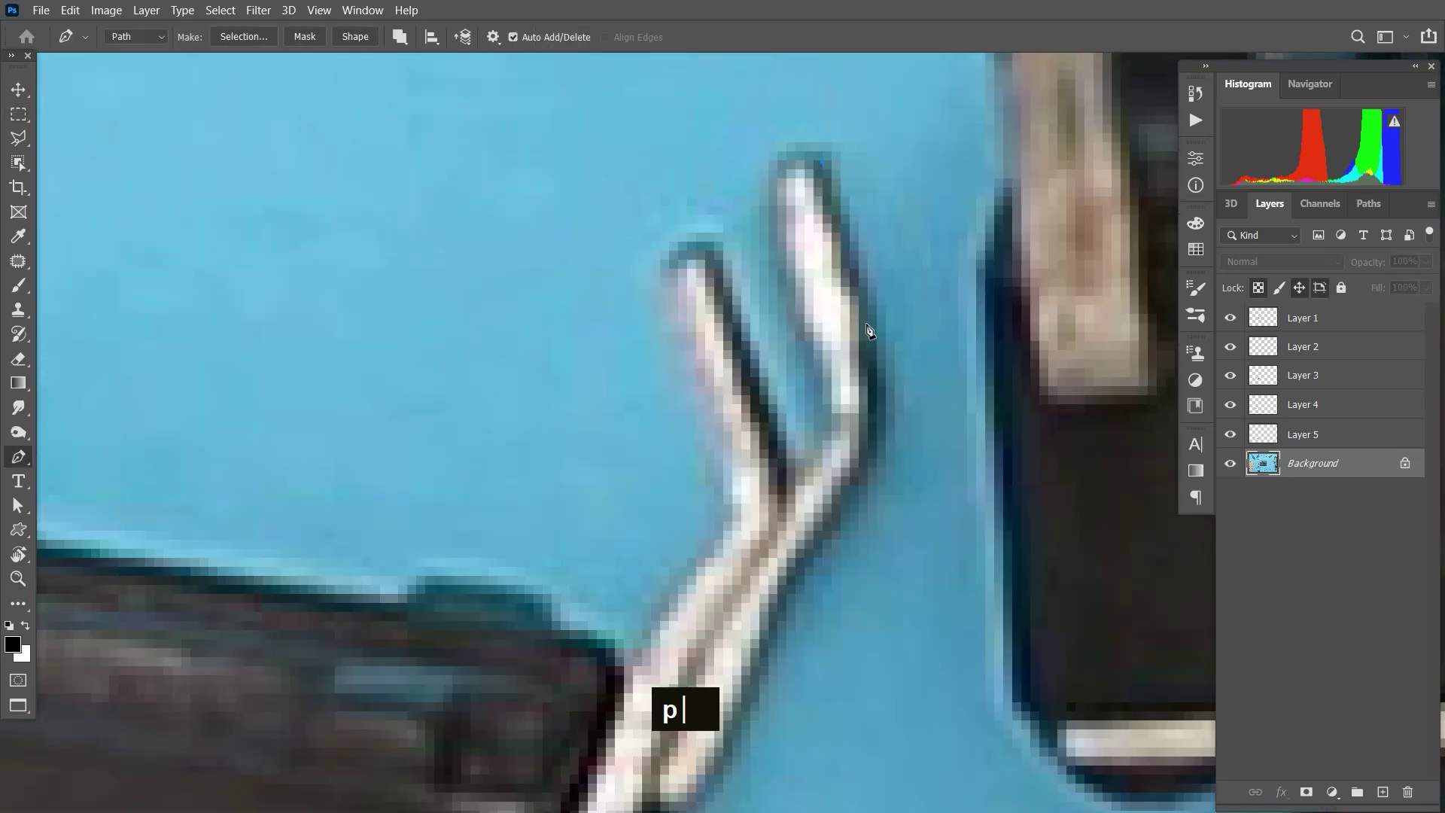
# Step: Place Pen anchor points down the switch's right leg, panning toward the bottom edge
pyautogui.doubleClick(878, 442)
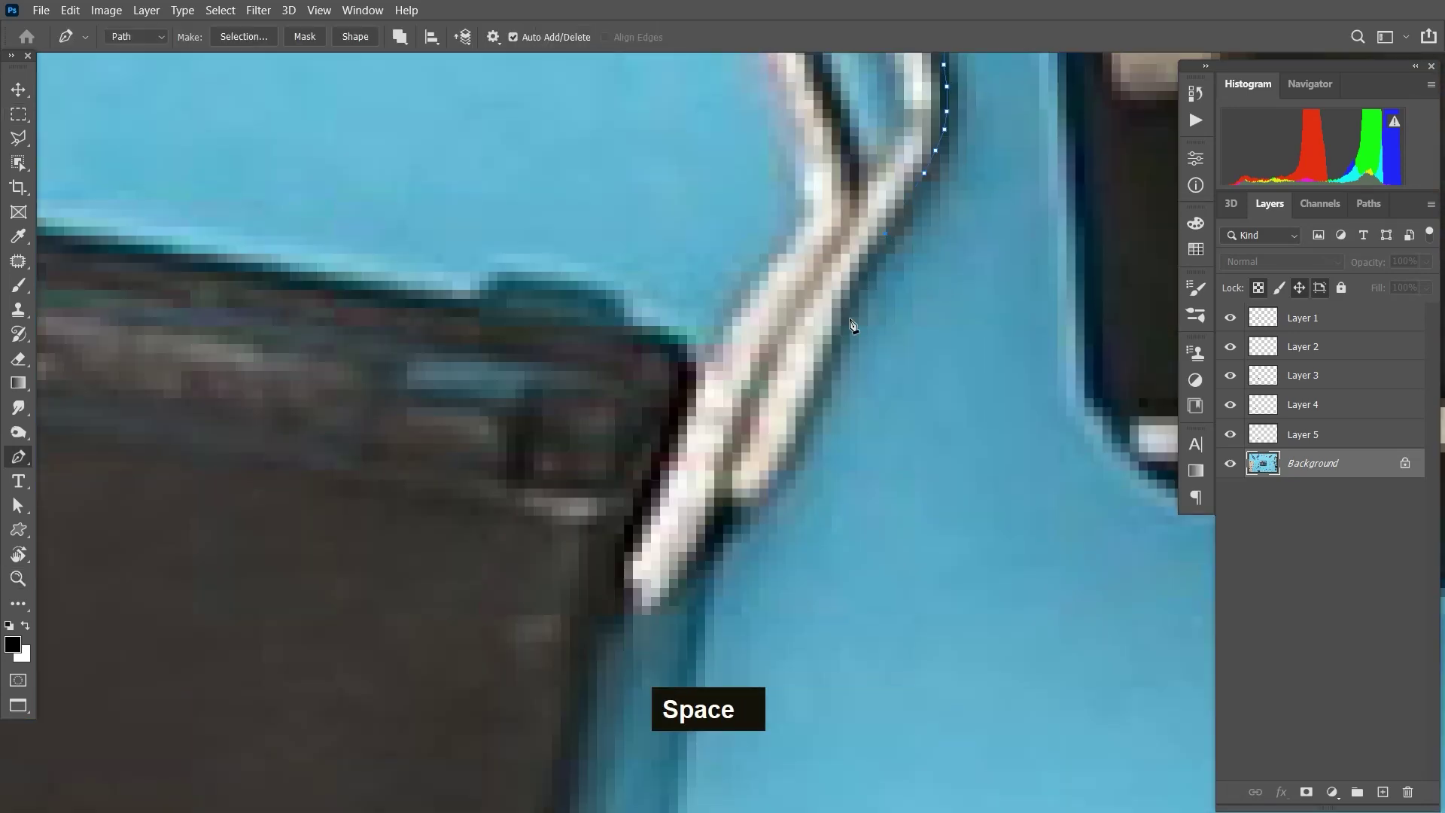
pyautogui.doubleClick(773, 501)
pyautogui.press('space')
pyautogui.press('space')
pyautogui.doubleClick(825, 483)
pyautogui.doubleClick(706, 610)
pyautogui.press('space')
pyautogui.press('space')
pyautogui.press('space')
# Step: Continue the path with anchor points along the switch body's bottom edge
pyautogui.doubleClick(787, 471)
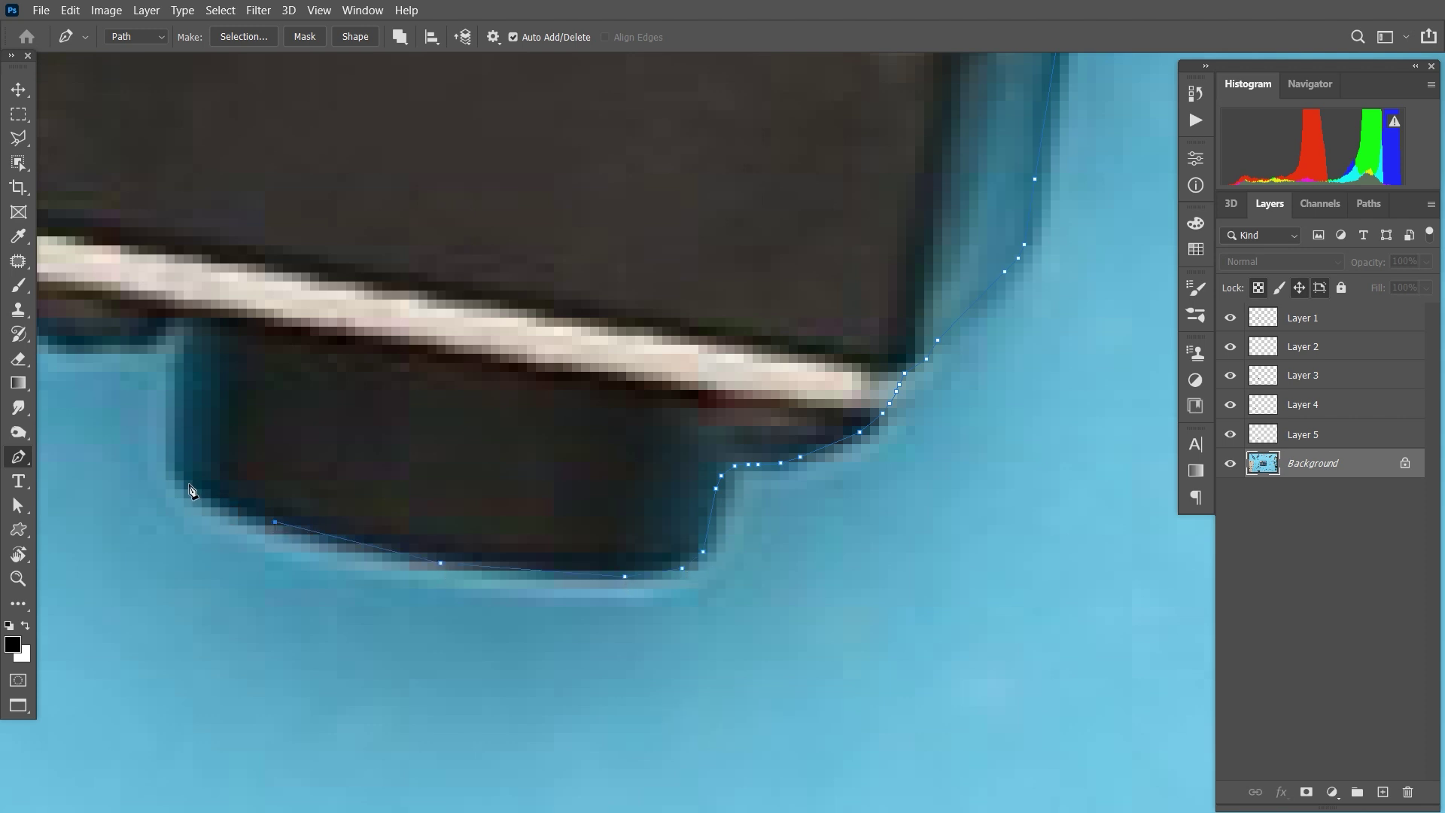
pyautogui.doubleClick(237, 330)
pyautogui.press('space')
pyautogui.doubleClick(858, 344)
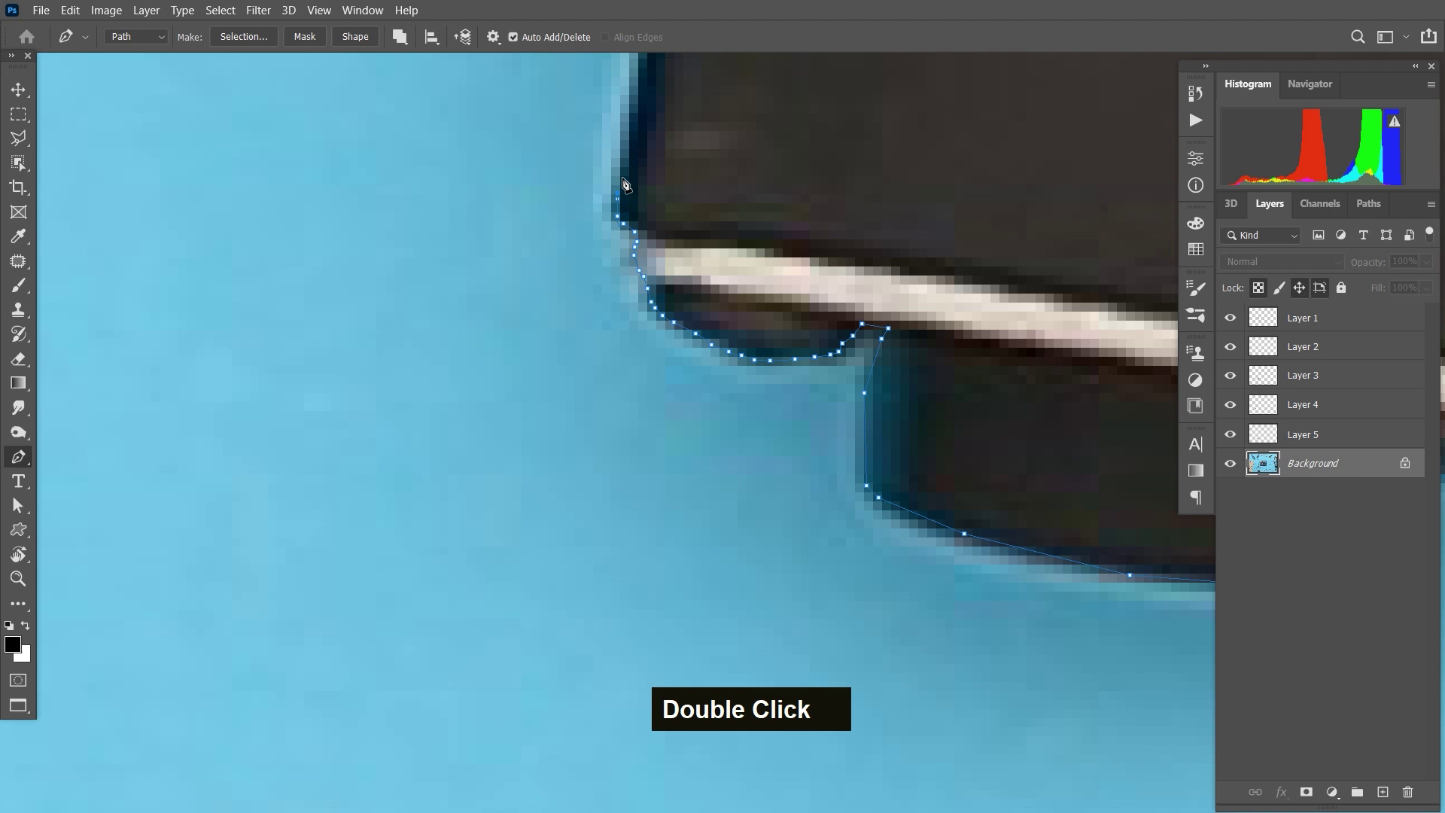
pyautogui.press('space')
pyautogui.press('space')
# Step: Extend the path up the left side of the body to the start of the left leg
pyautogui.doubleClick(799, 196)
pyautogui.press('space')
pyautogui.doubleClick(718, 626)
pyautogui.press('space')
pyautogui.doubleClick(797, 176)
pyautogui.press('space')
# Step: Trace the left leg down to its tip and back up to the top of the body
pyautogui.doubleClick(808, 382)
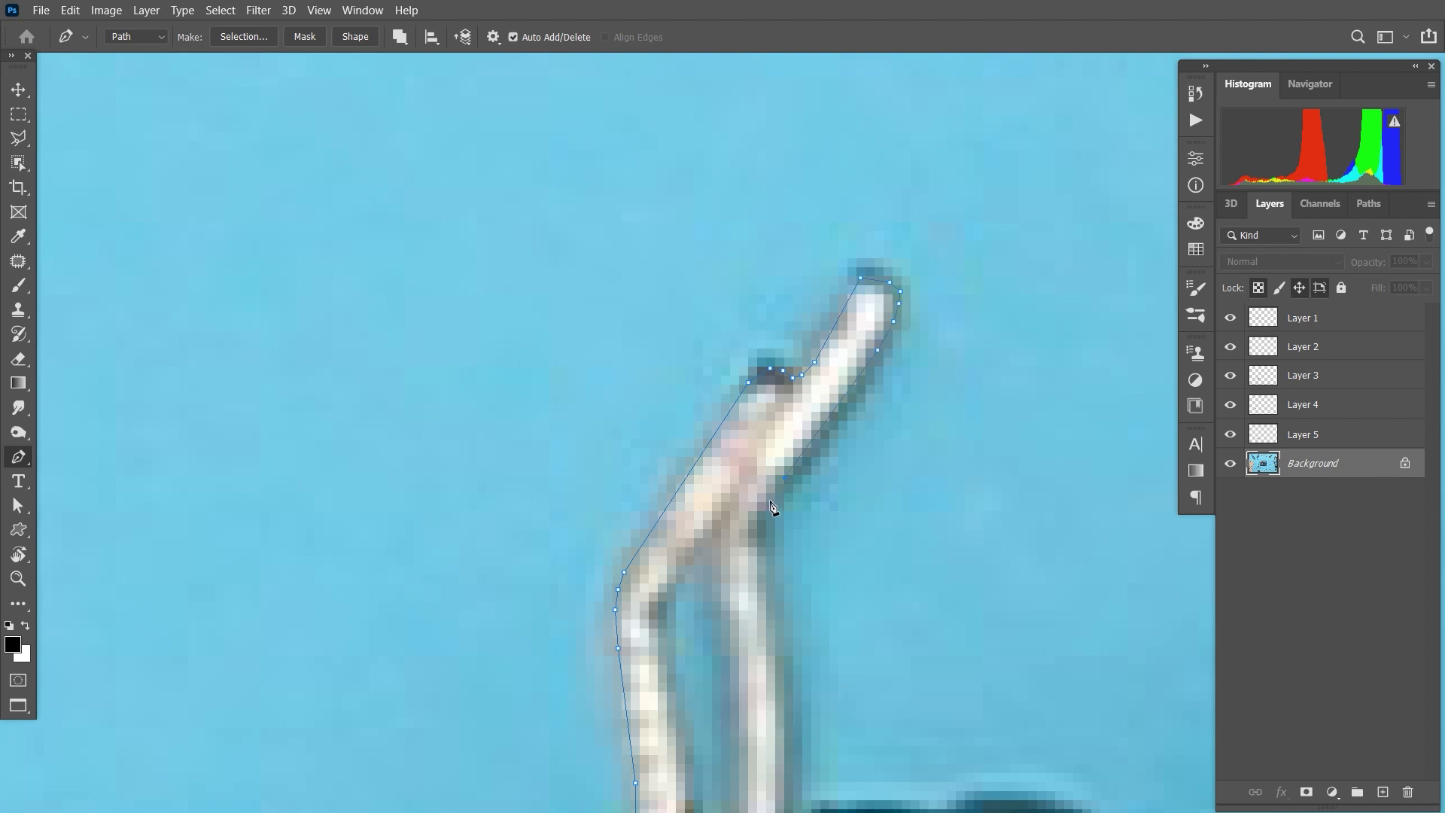
pyautogui.doubleClick(768, 533)
pyautogui.press('space')
pyautogui.doubleClick(857, 507)
pyautogui.press('space')
pyautogui.doubleClick(771, 568)
pyautogui.press('space')
pyautogui.doubleClick(566, 464)
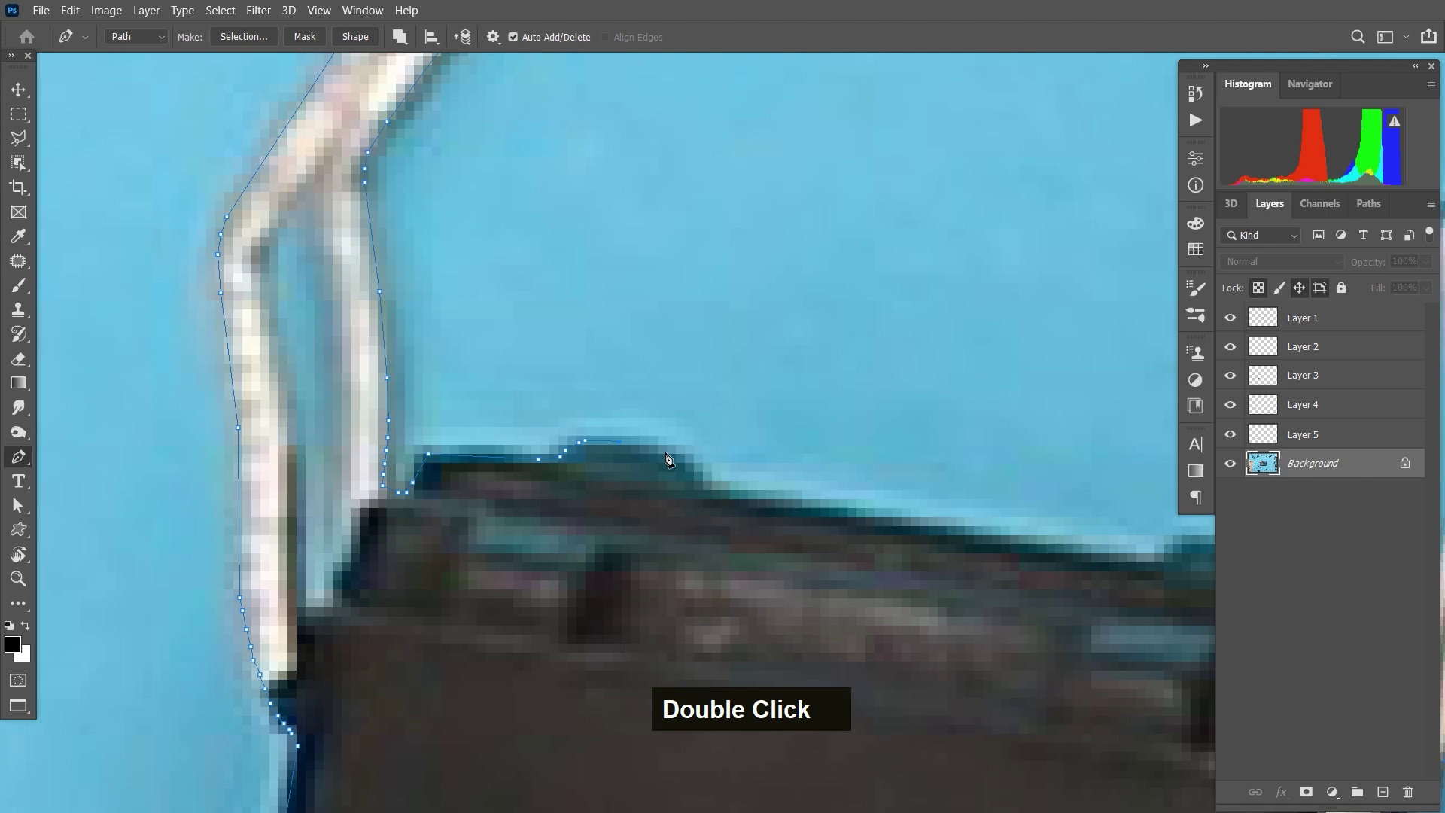
# Step: Carry the path across the body's top and around the right legs, undoing a misplaced point
pyautogui.press('space')
pyautogui.doubleClick(873, 495)
pyautogui.press('space')
pyautogui.doubleClick(807, 404)
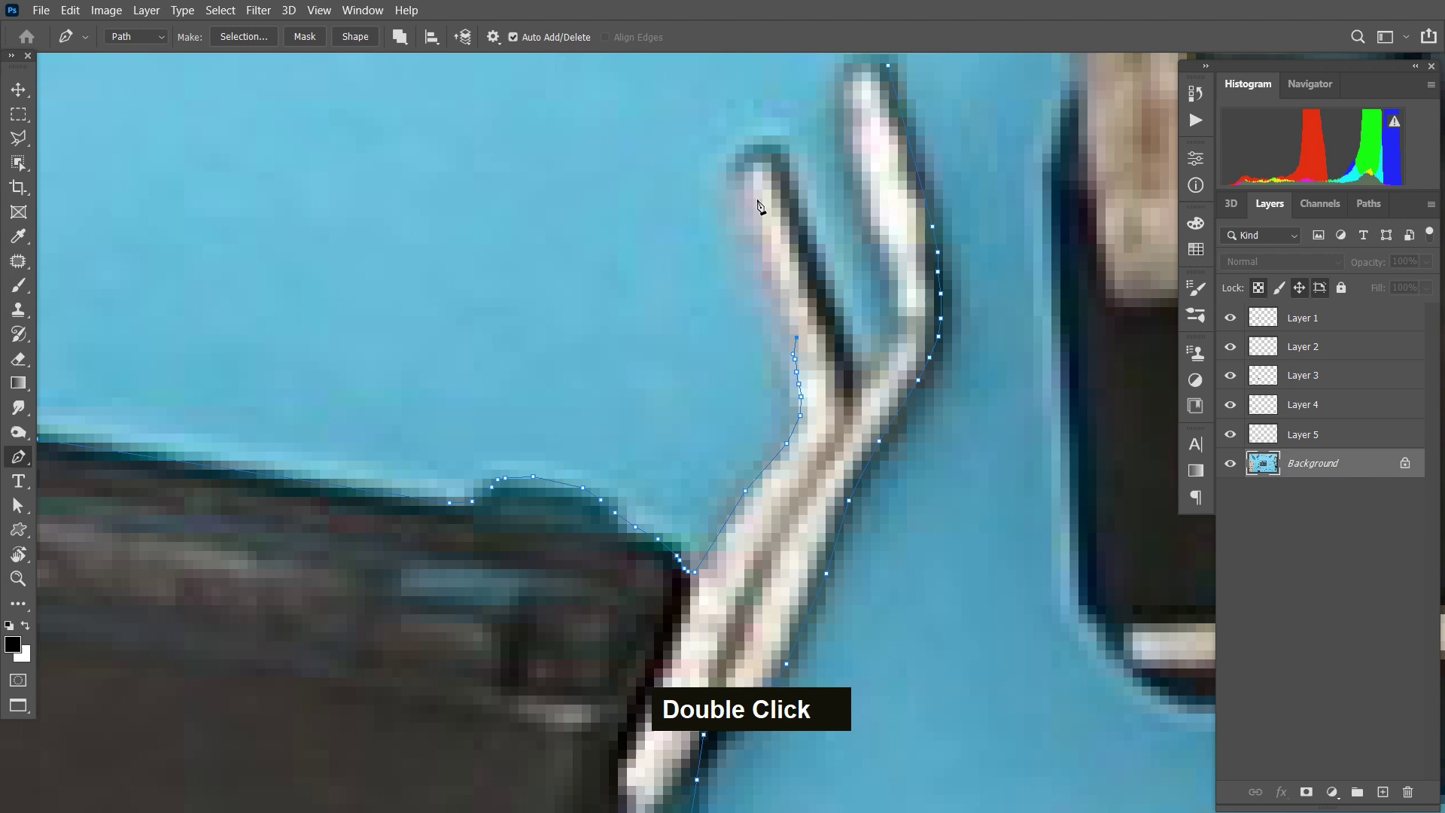
pyautogui.doubleClick(780, 159)
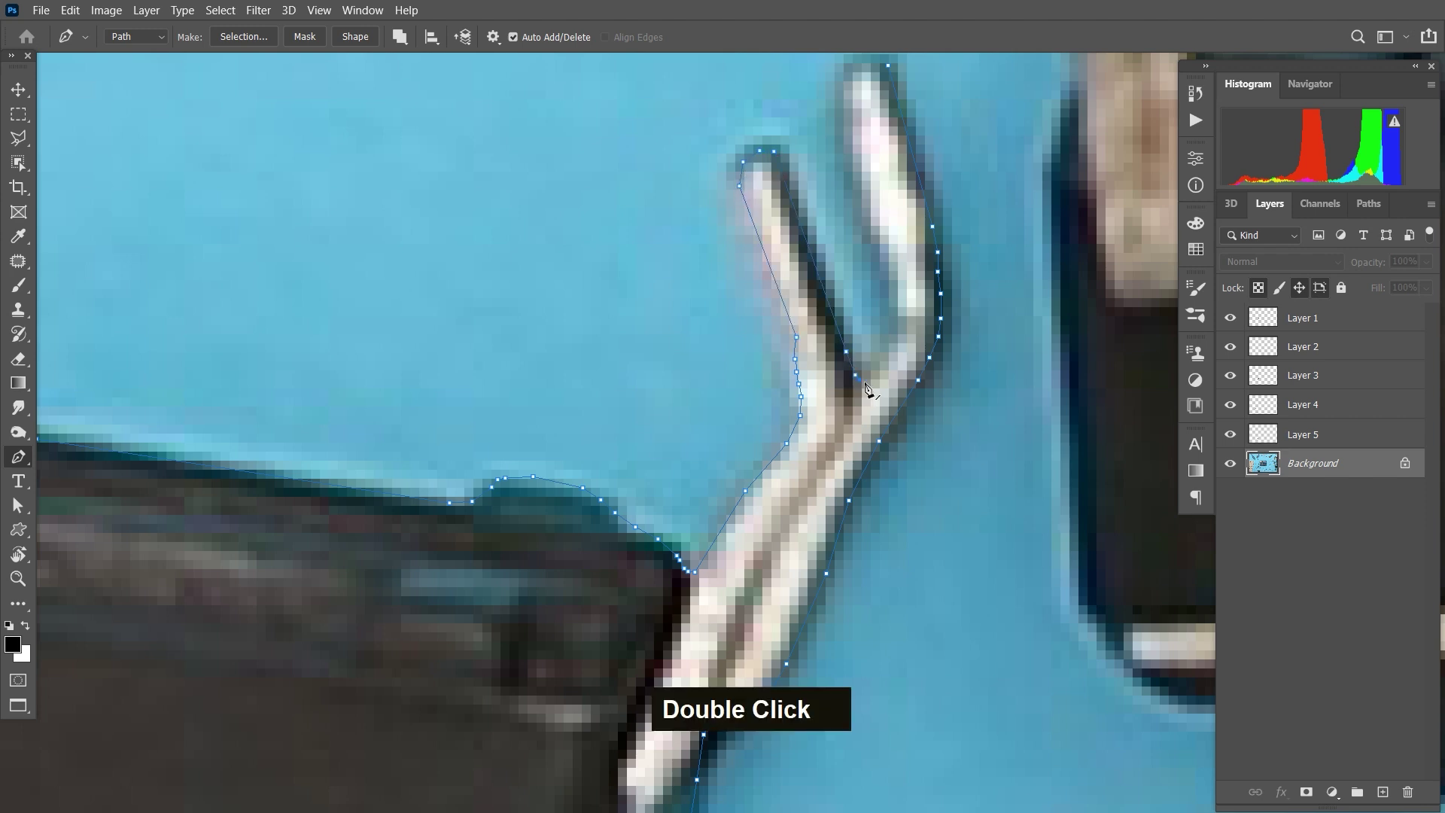
pyautogui.press('ctrl+z')
pyautogui.press('ctrl+z')
pyautogui.press('ctrl+z')
pyautogui.press('space')
pyautogui.doubleClick(939, 196)
pyautogui.press('space')
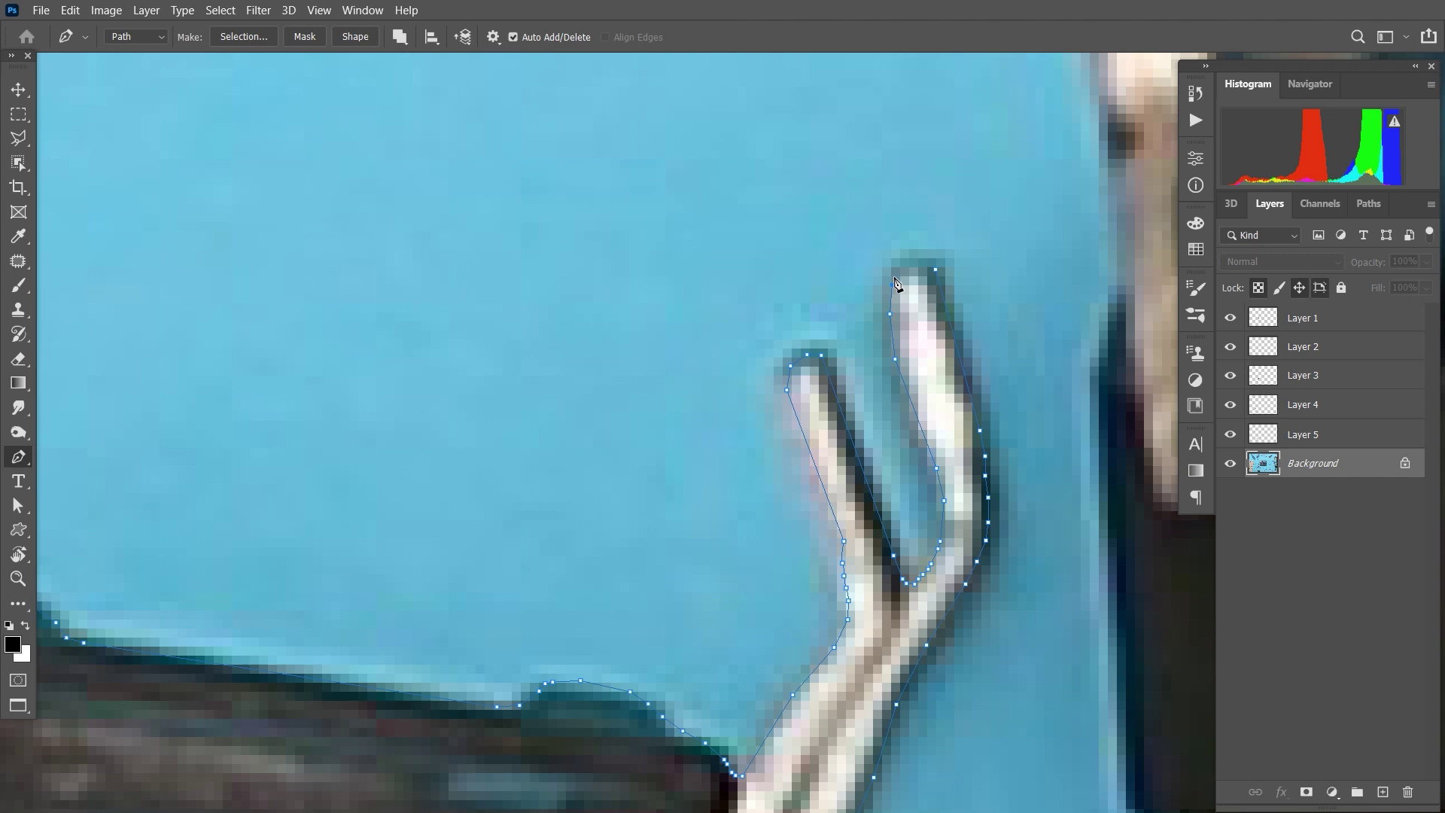
# Step: Zoom out, close the outline and convert the path to a selection with Ctrl+Enter
pyautogui.press('ctrl+-')
pyautogui.press('ctrl+-')
pyautogui.press('ctrl+-')
pyautogui.press('space')
pyautogui.press('ctrl+Return')
pyautogui.press('space')
# Step: Add a new layer, outline the gap between the left legs, delete it from the selection and deselect
pyautogui.press('m')
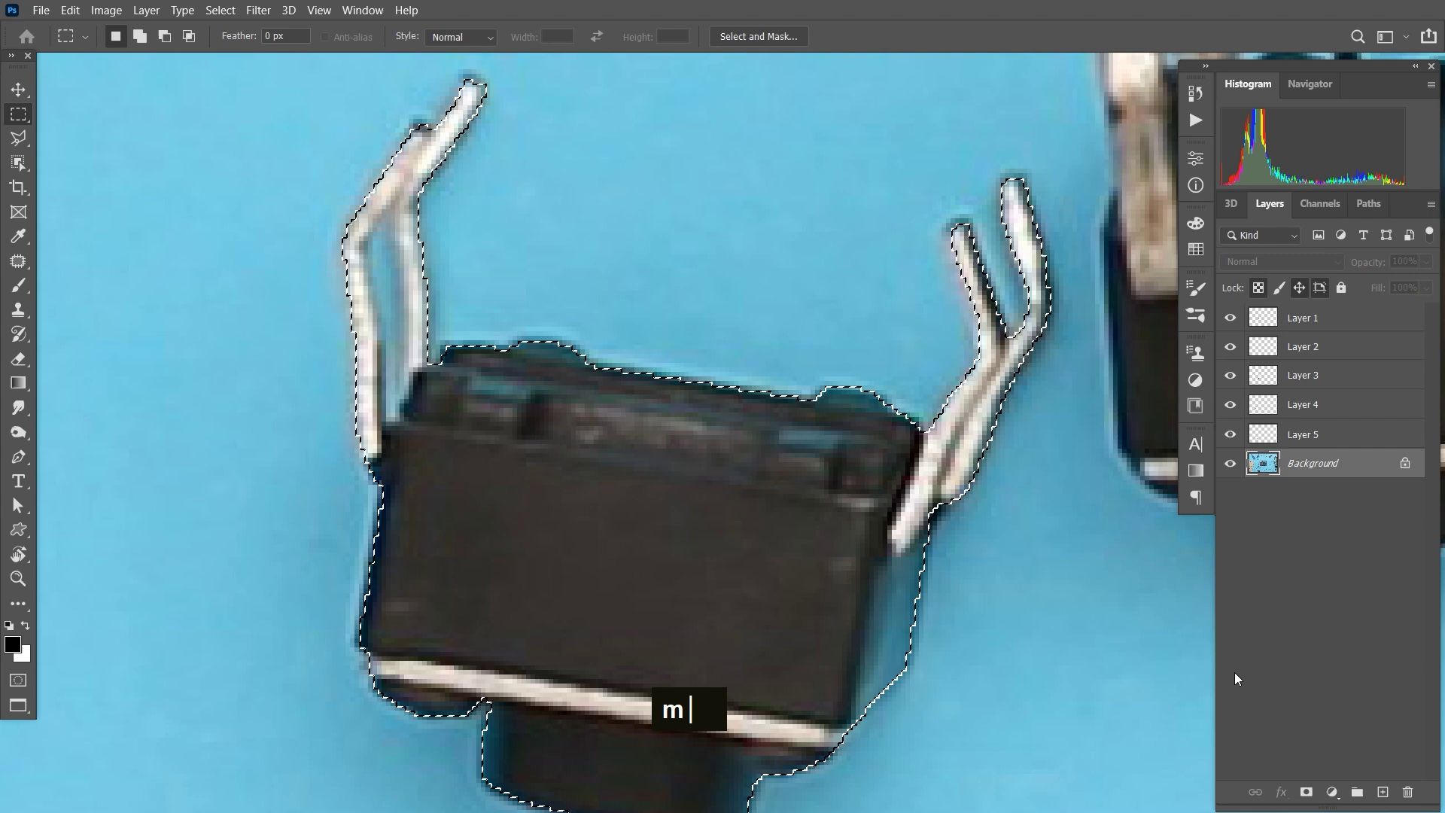
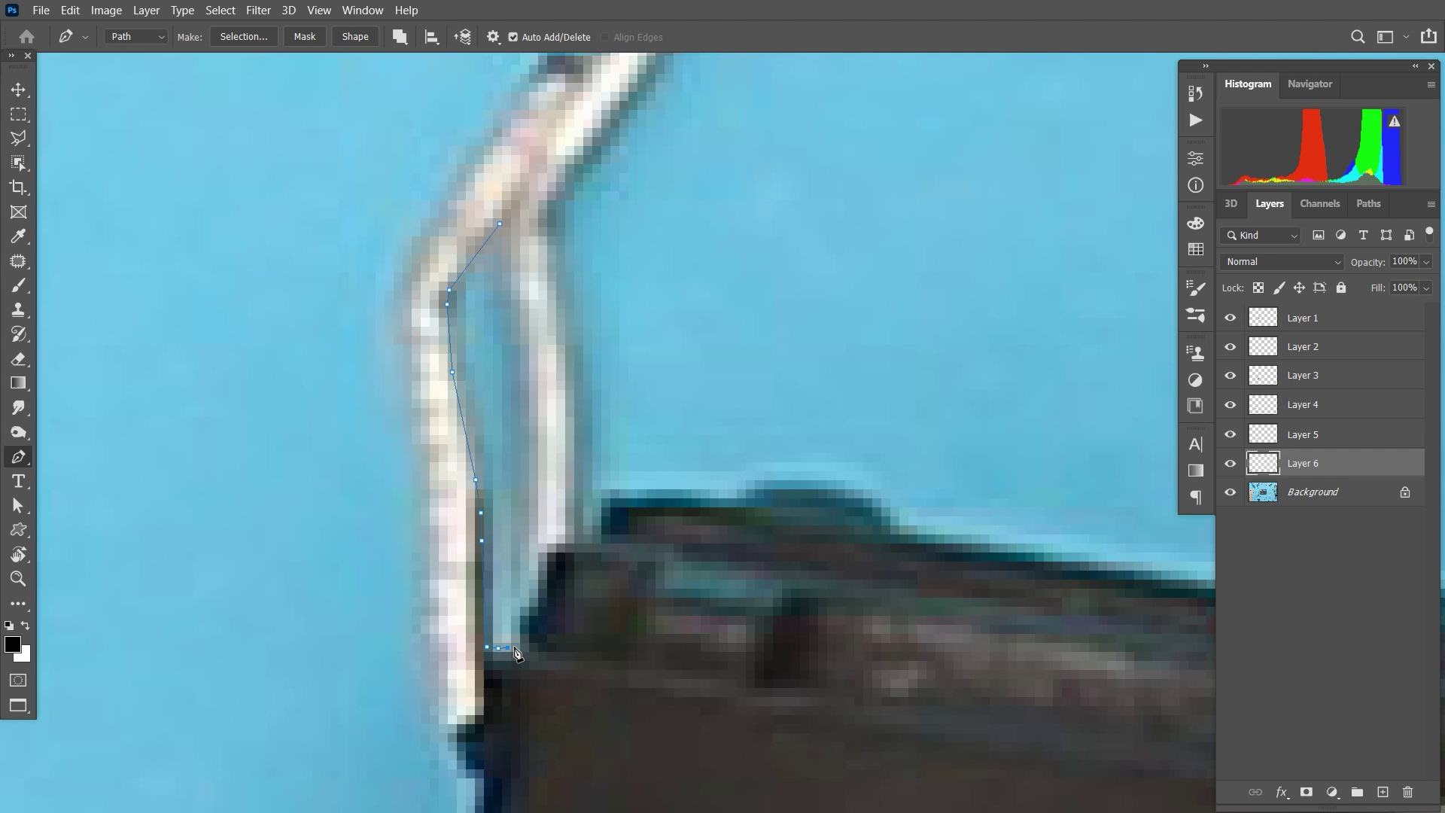
pyautogui.doubleClick(526, 644)
pyautogui.doubleClick(510, 282)
pyautogui.press('ctrl+Return')
pyautogui.press('Delete')
pyautogui.press('ctrl+d')
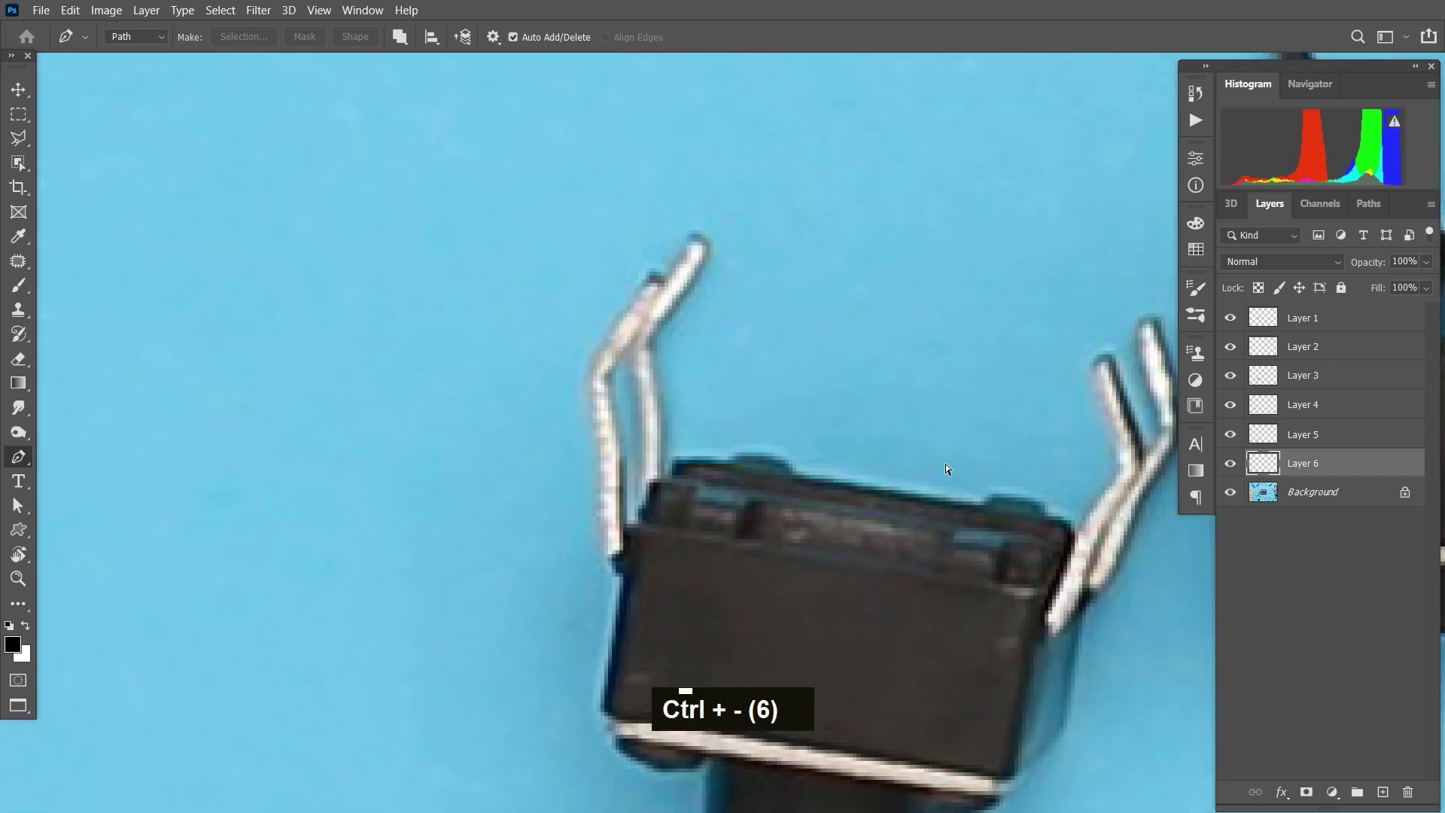